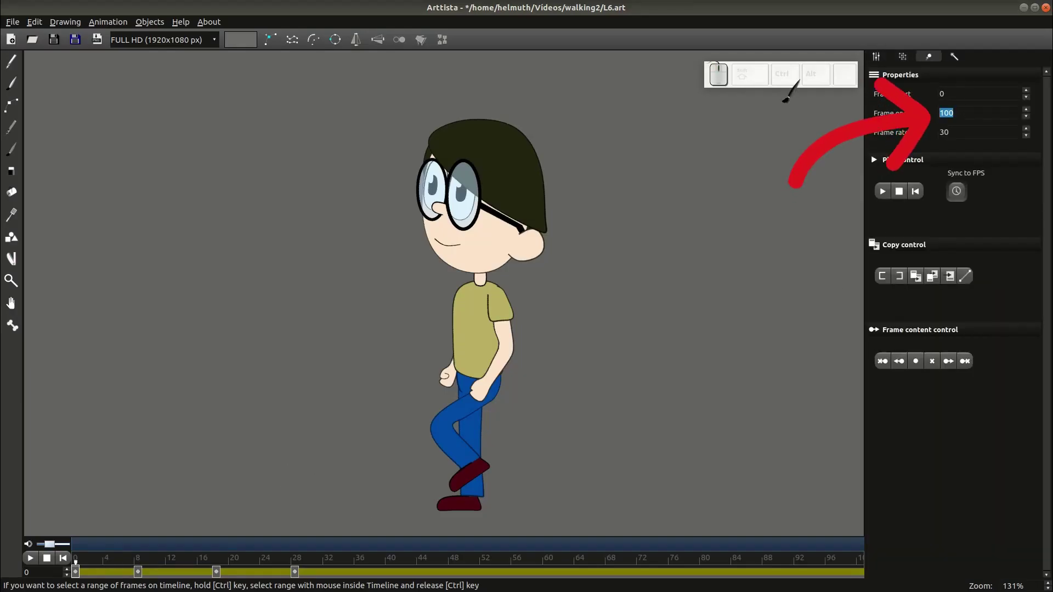
Step: Lengthen the animation by raising the Frame end value in Properties (typed 20)
key("KP_2")
key("KP_0")
left_click(885, 60)
Step: Step through frames near the timeline's end, keying each one with Ctrl+F2
left_click(490, 573)
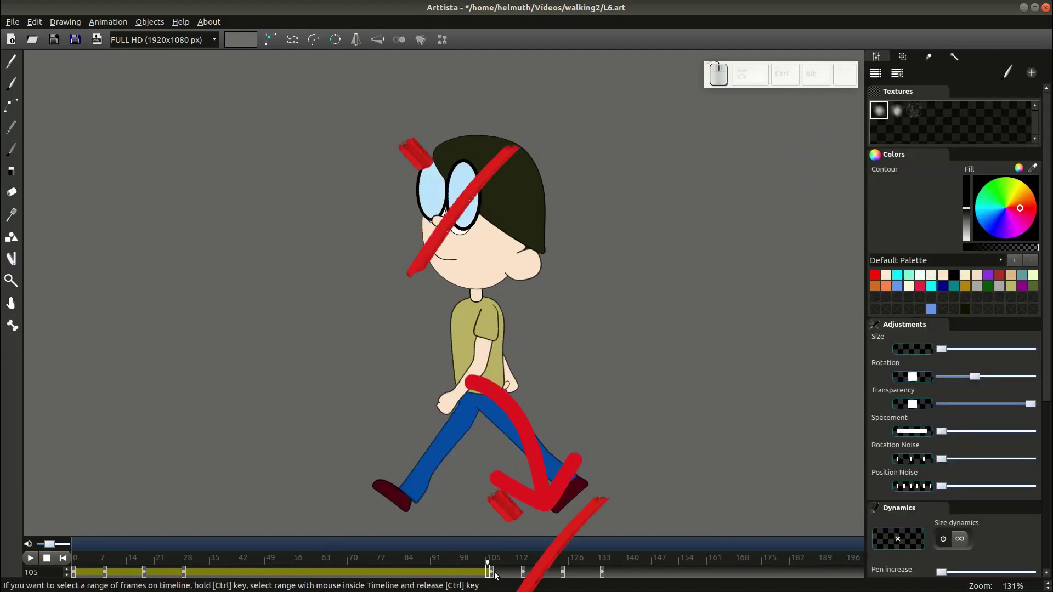
left_click(491, 571)
left_click(493, 575)
left_click(497, 577)
key("ctrl+Left")
key("ctrl+F2")
key("ctrl+Right")
key("ctrl+F2")
key("ctrl+Right")
key("ctrl+F2")
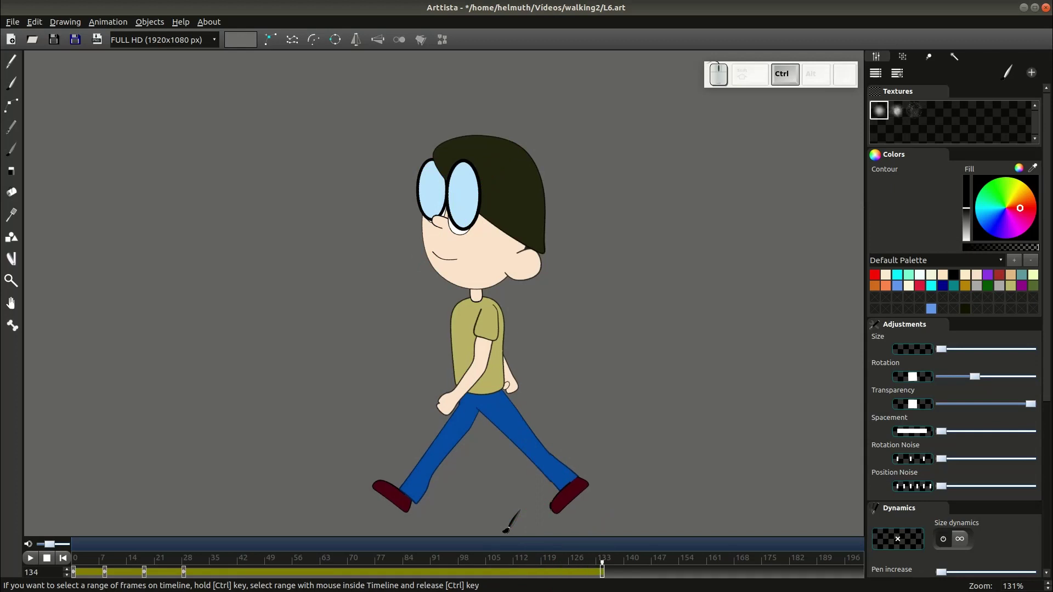
Step: Return to an early walk frame in bone edition mode and select all the boy's bones
left_click(190, 571)
left_click(184, 572)
key("Tab")
left_click(186, 576)
key("ctrl+a")
Step: Copy the walk cycle's keyframe range once, directly after the original, and return to frame 1
key("F8")
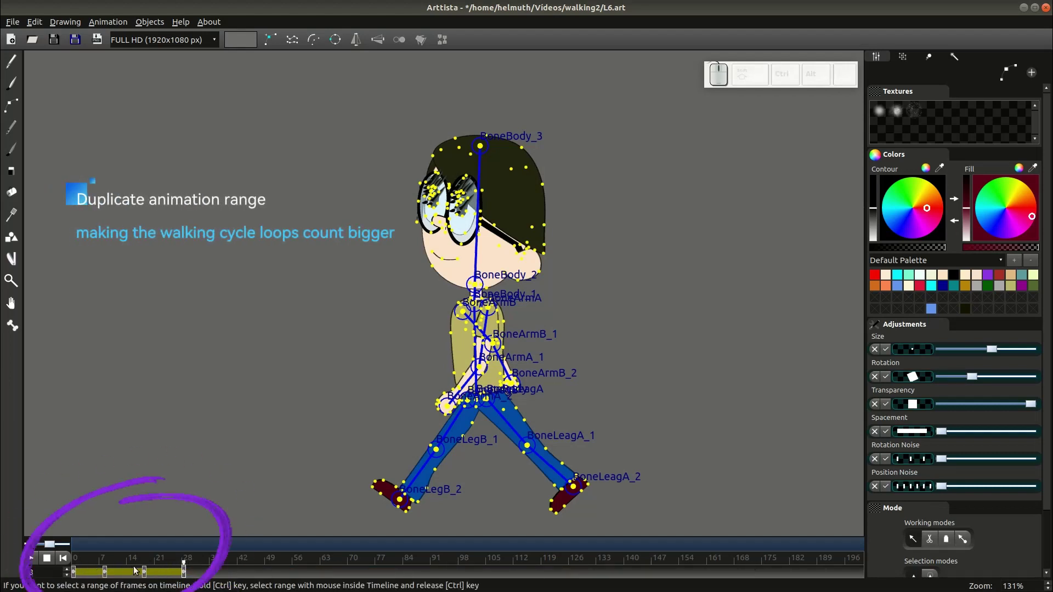
left_click_drag(74, 569, 129, 566)
left_click_drag(74, 572, 185, 575)
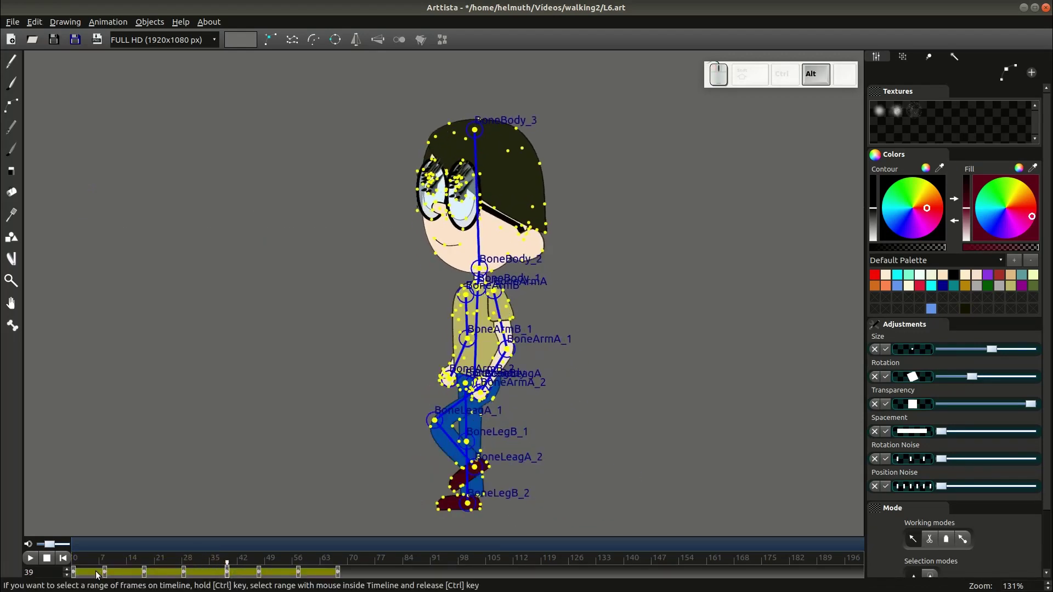
left_click_drag(75, 572, 126, 576)
left_click(79, 574)
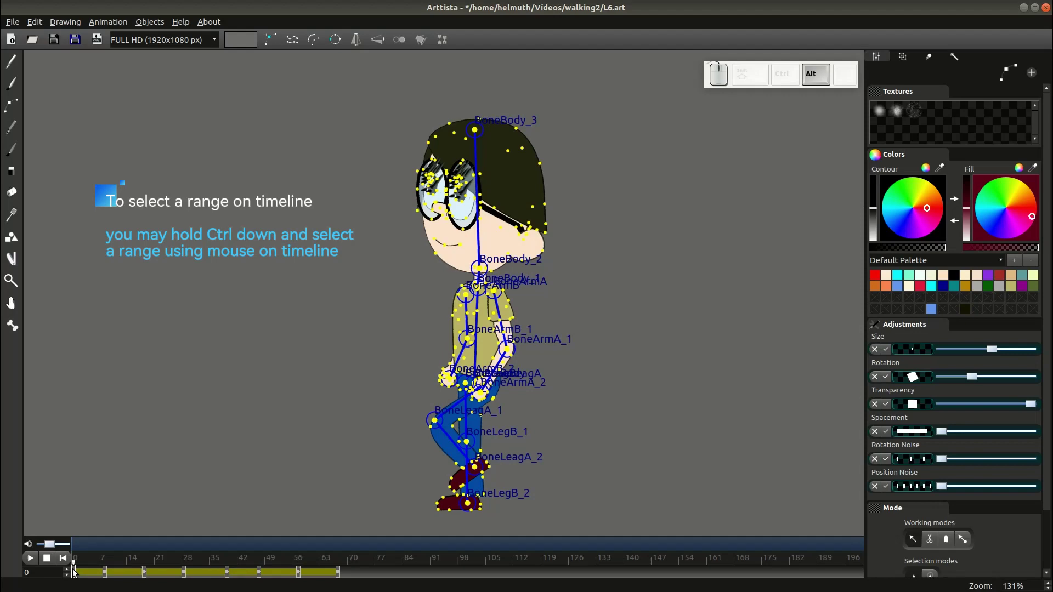
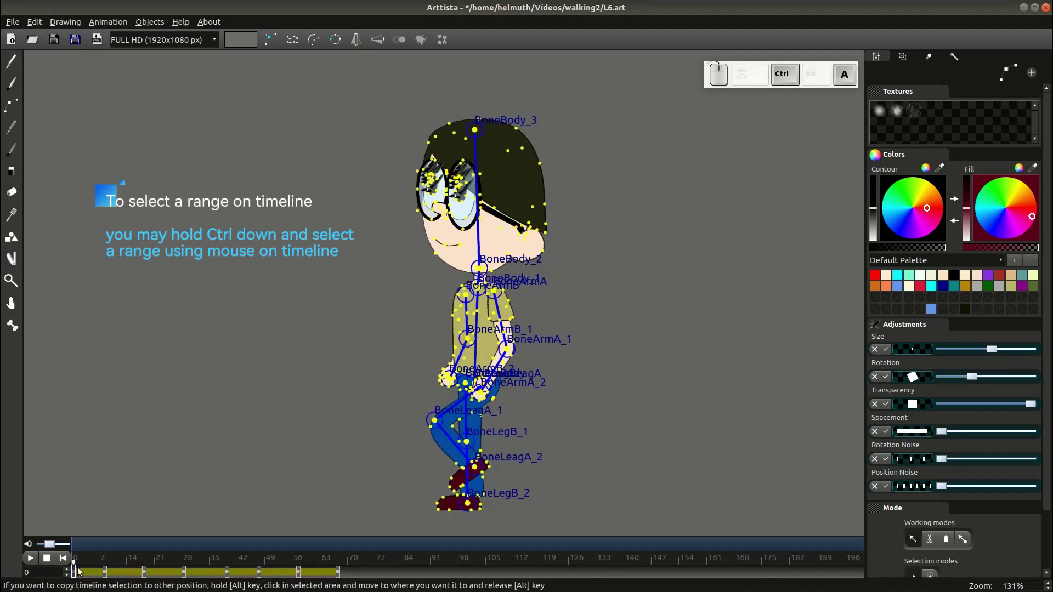
Step: Select both walk cycles and copy them further along the timeline to about frame 140
left_click_drag(76, 572, 144, 576)
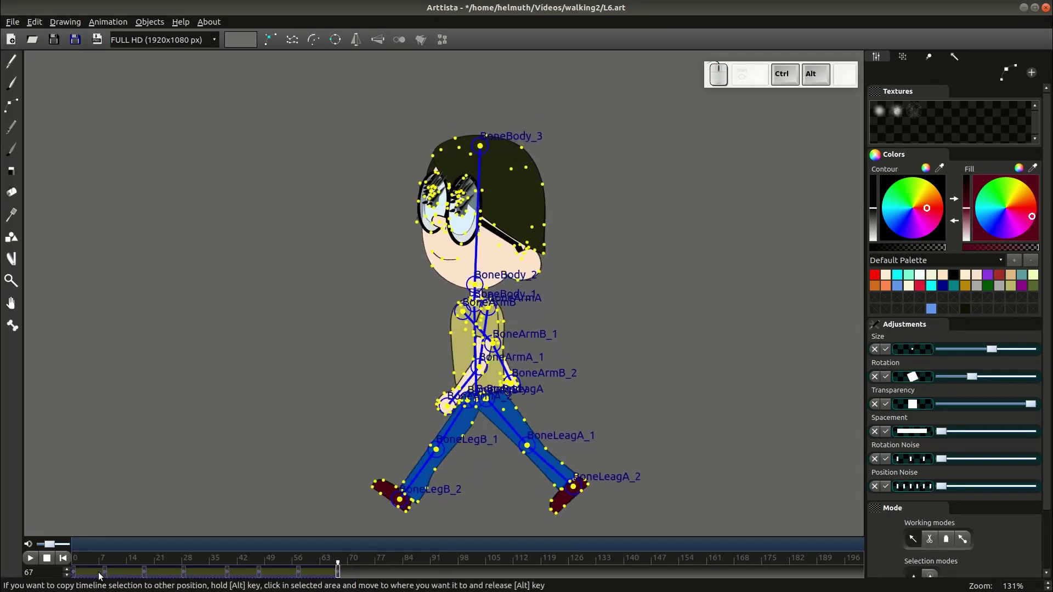
left_click_drag(75, 571, 282, 573)
left_click_drag(76, 574, 214, 585)
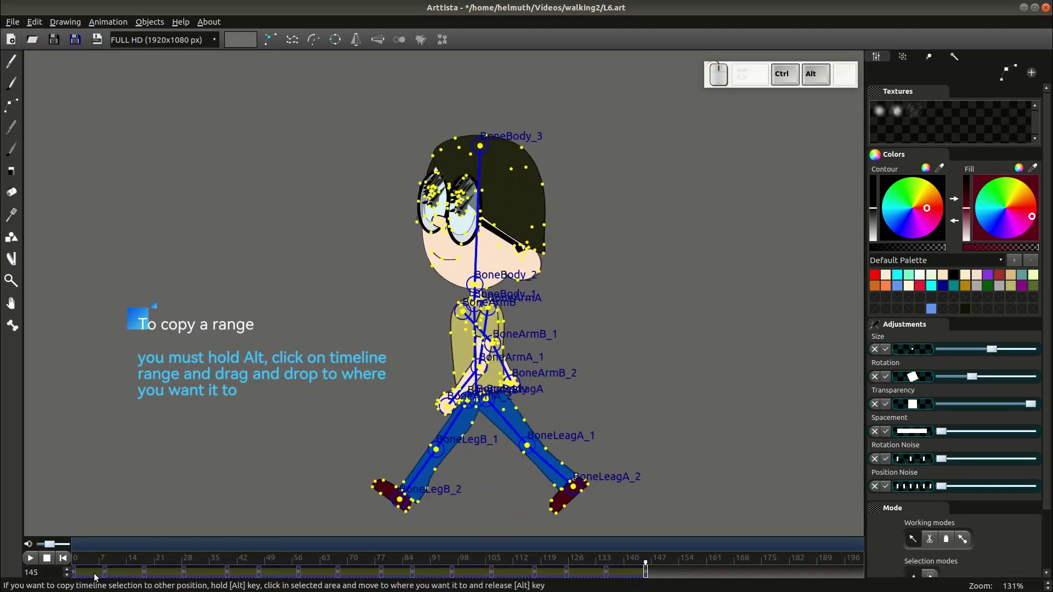
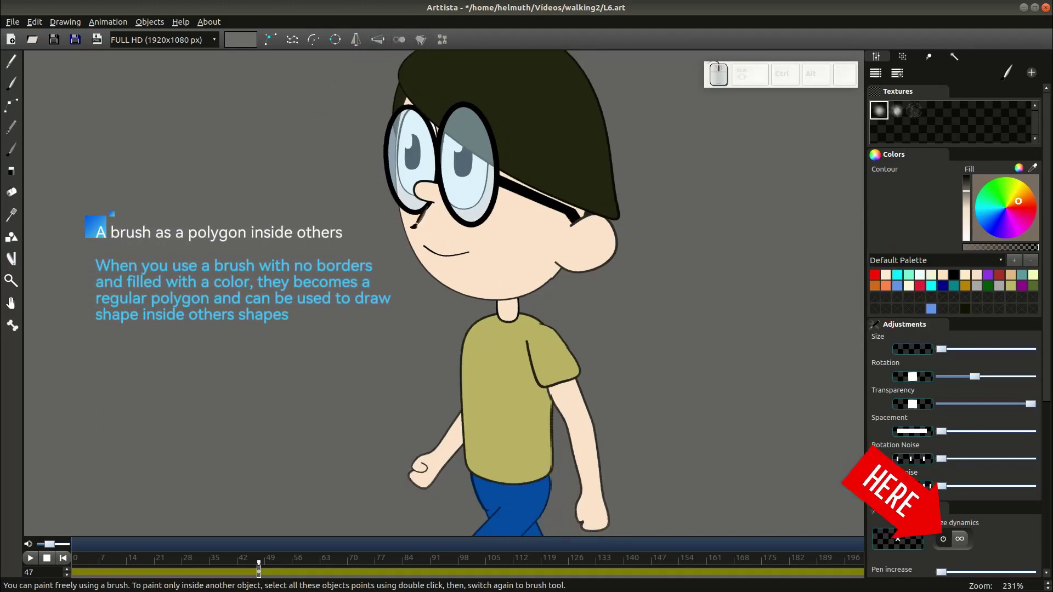
Step: Zoom into the boy's face before painting the eyelid strokes
scroll("up", 3)
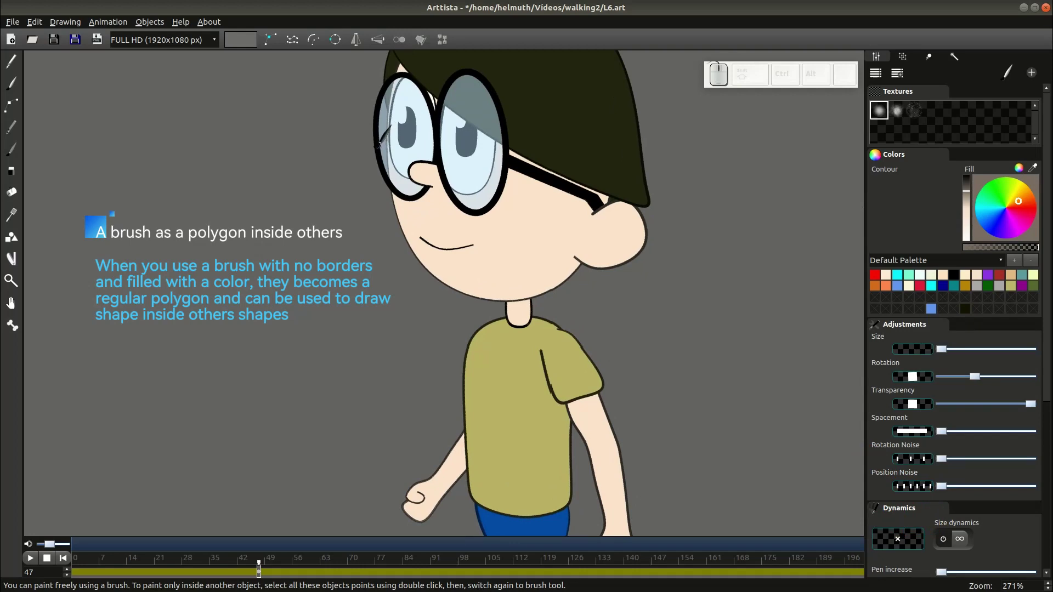
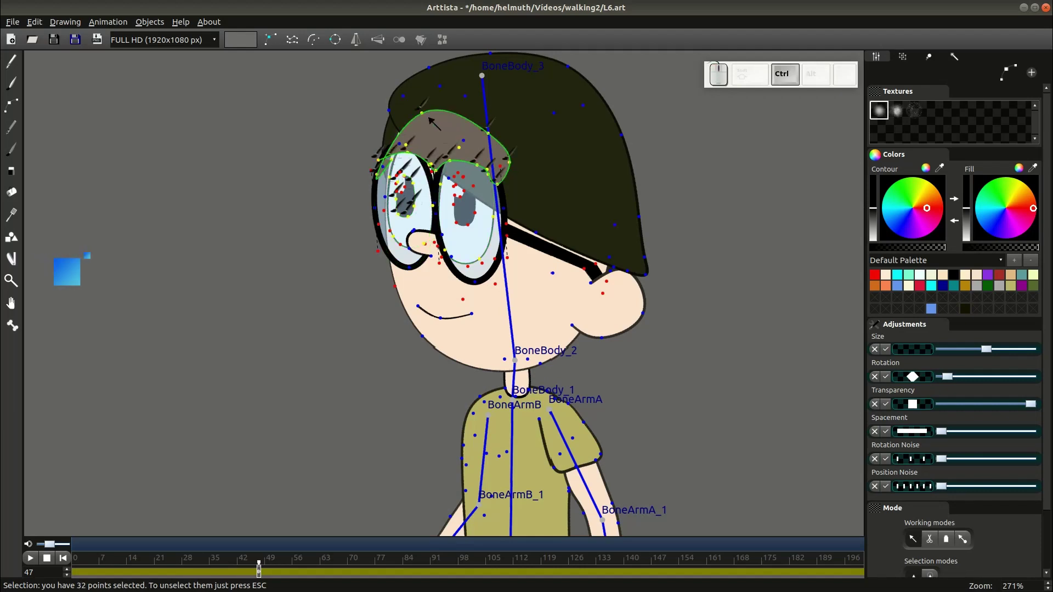
Step: Join the eyelid strokes into the eye shapes with Ctrl+J so they sit inside the eyes
key("ctrl+j")
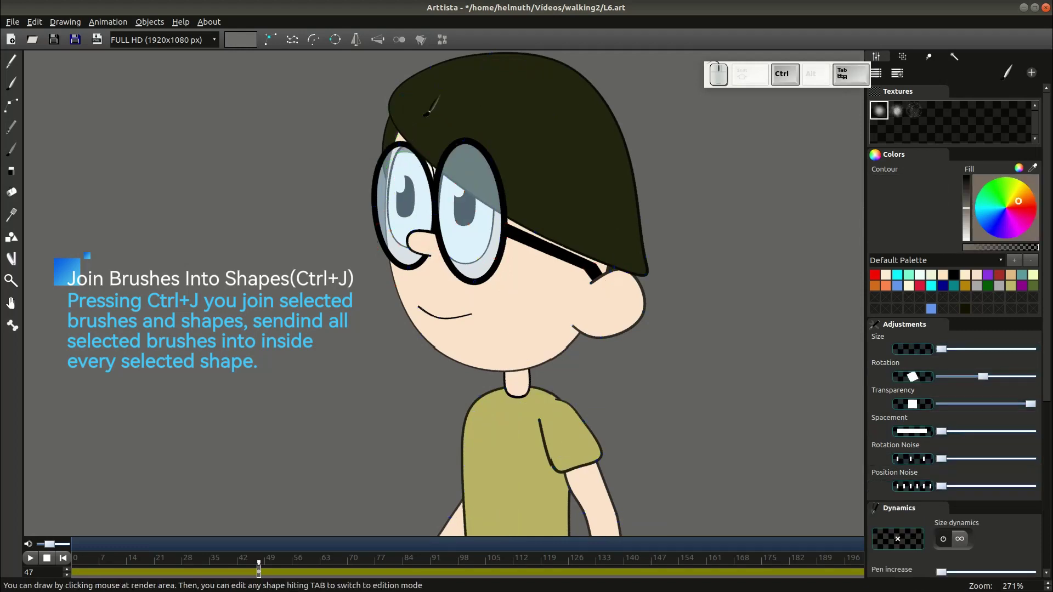
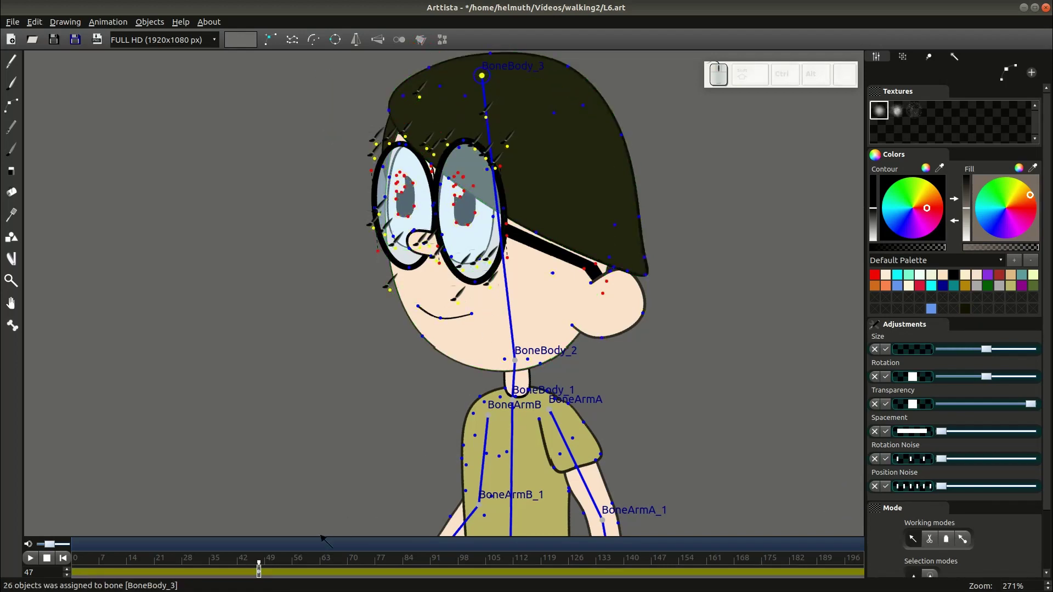
left_click_drag(261, 562, 263, 563)
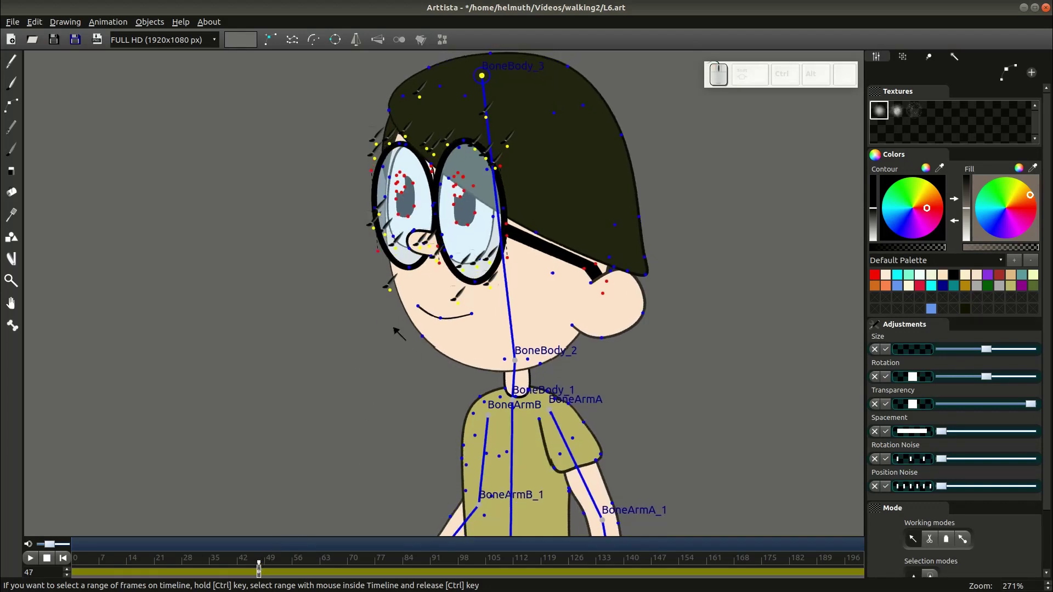
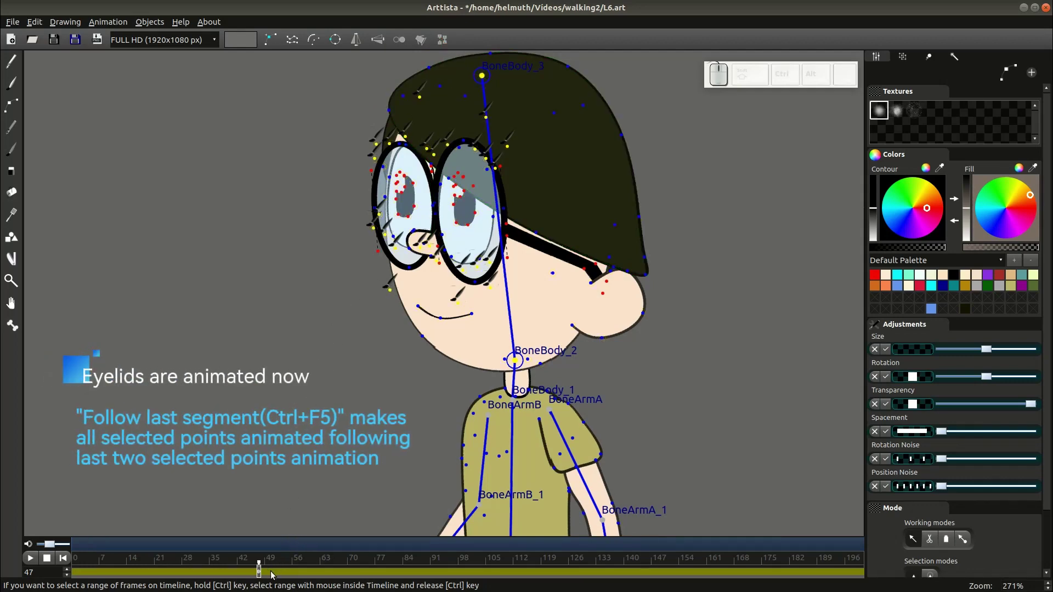
Step: Key frame 51 and lower the eyelid points so the eyes are closed there
left_click(274, 575)
left_click(276, 576)
key("ctrl+shift+F2")
key("ctrl+F2")
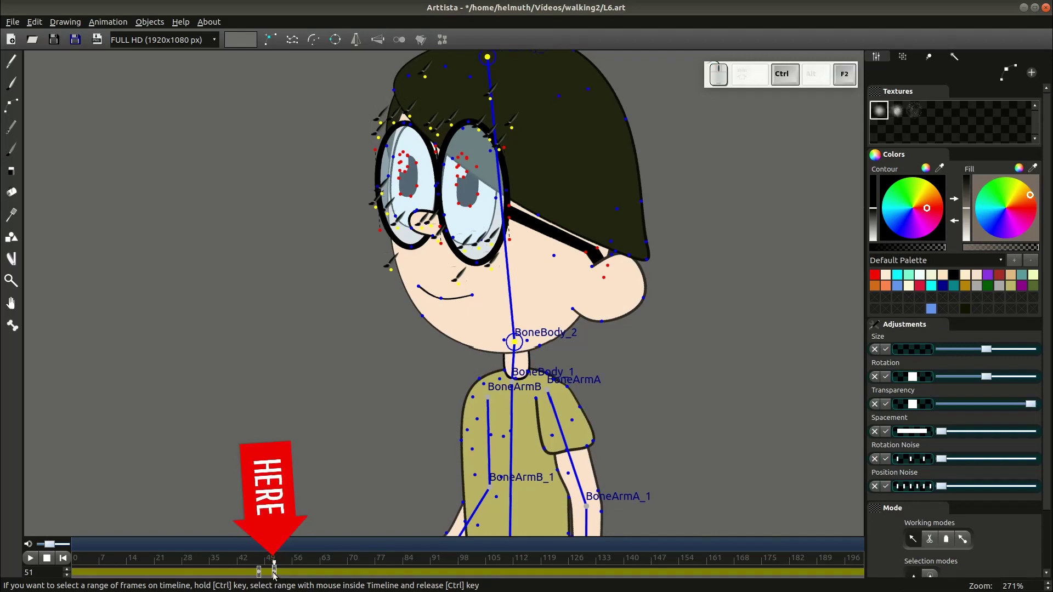
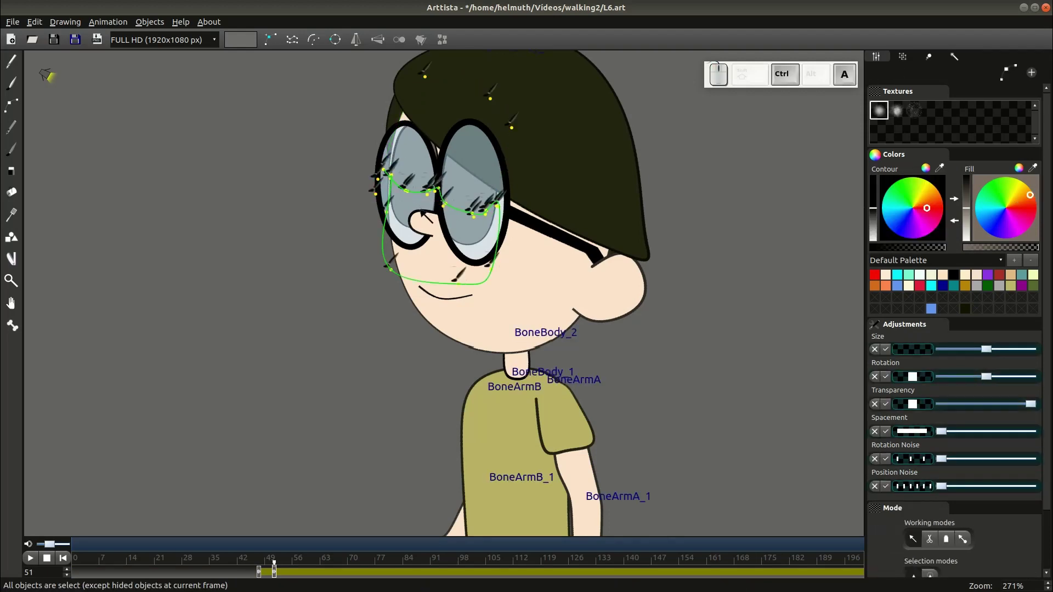
key("F2")
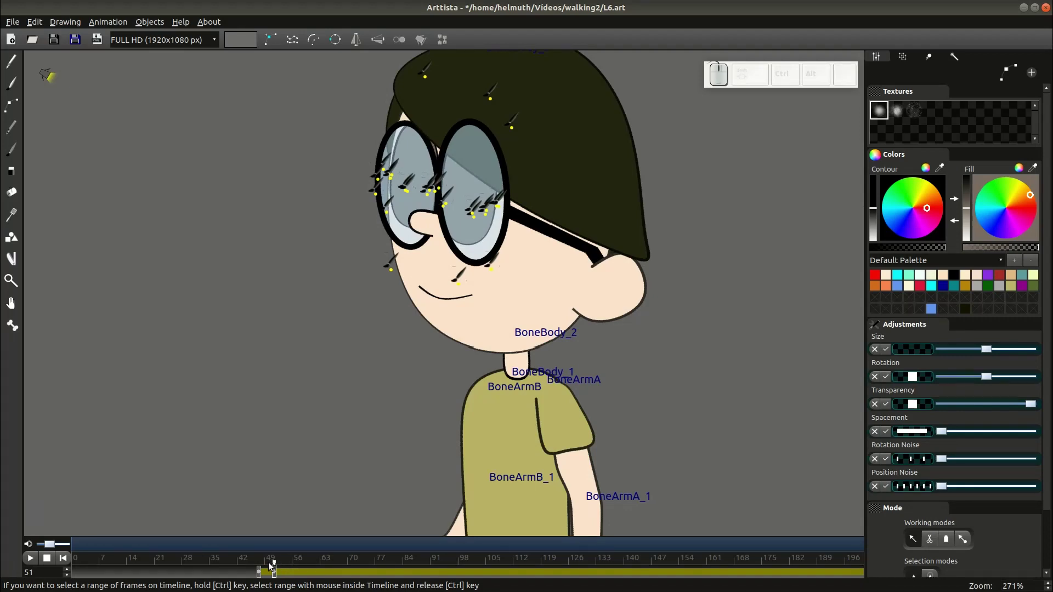
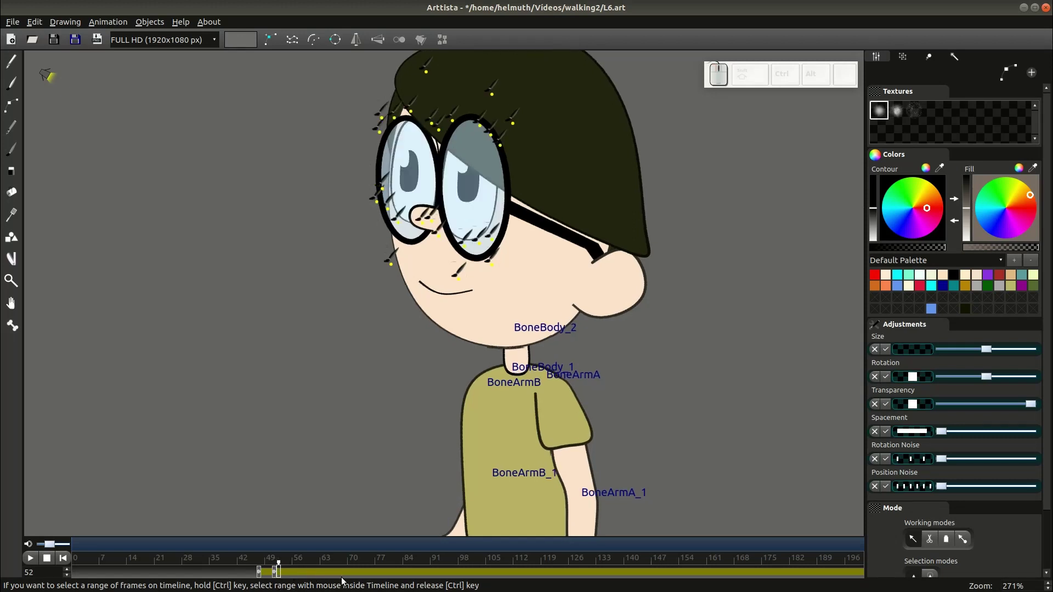
Step: Key frame 55 with the eyelids open again and scrub frames 47-55 to check the blink
left_click(283, 565)
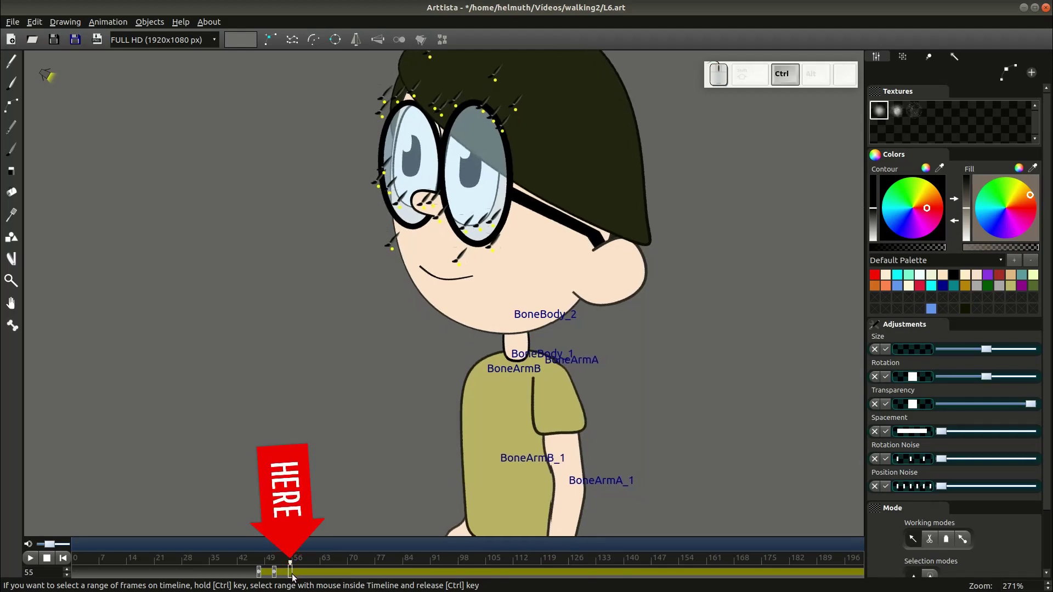
key("ctrl+F2")
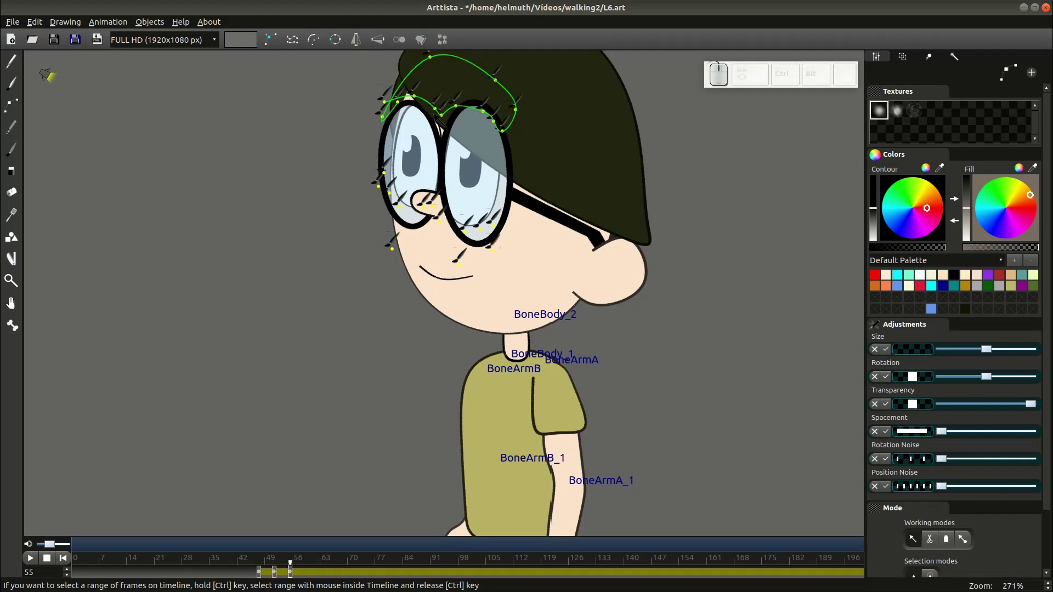
left_click(261, 575)
left_click(275, 577)
left_click(293, 577)
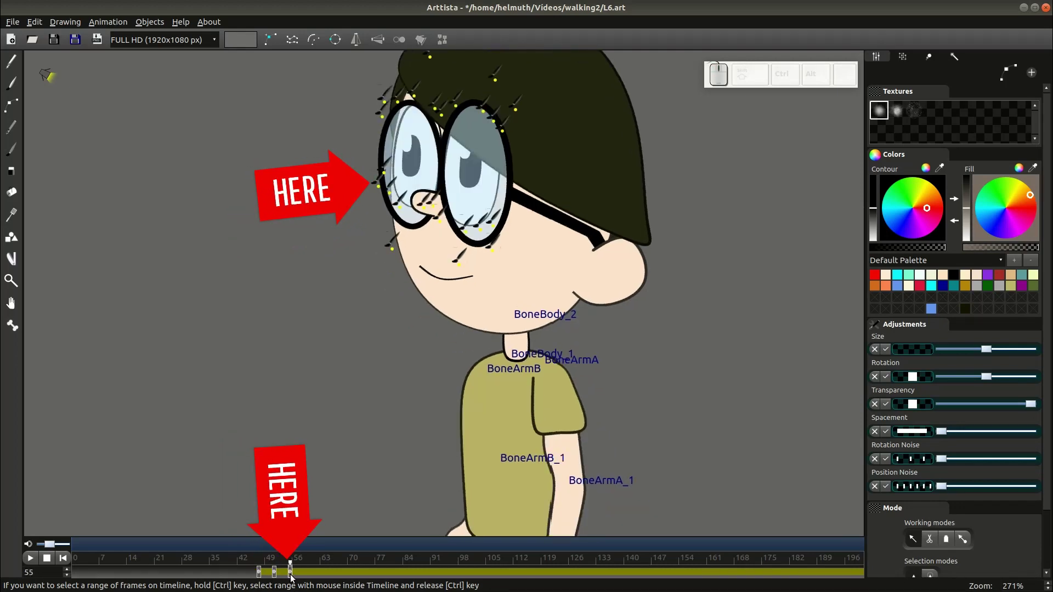
key("F2")
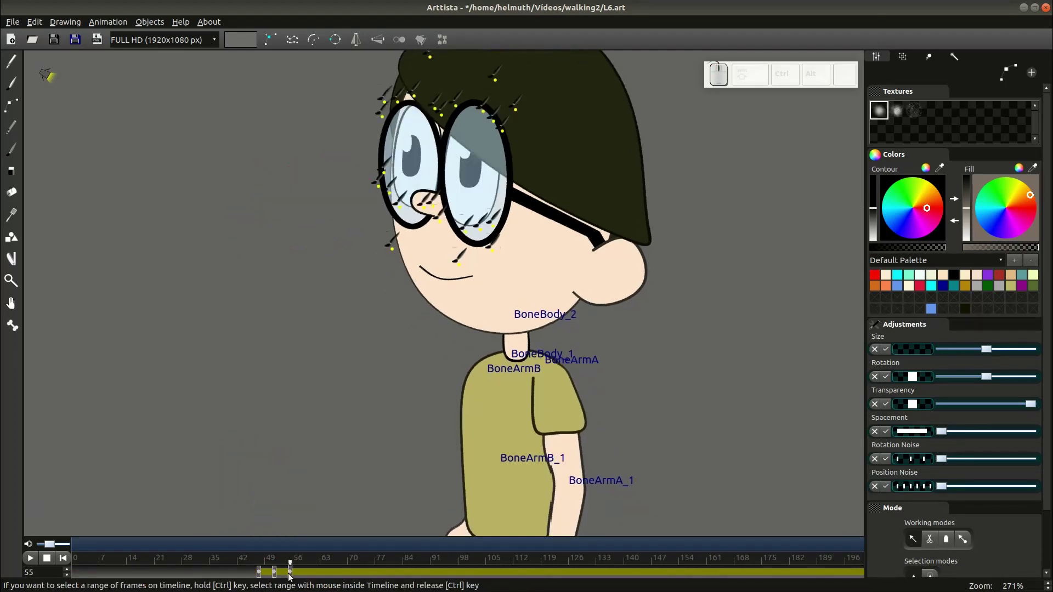
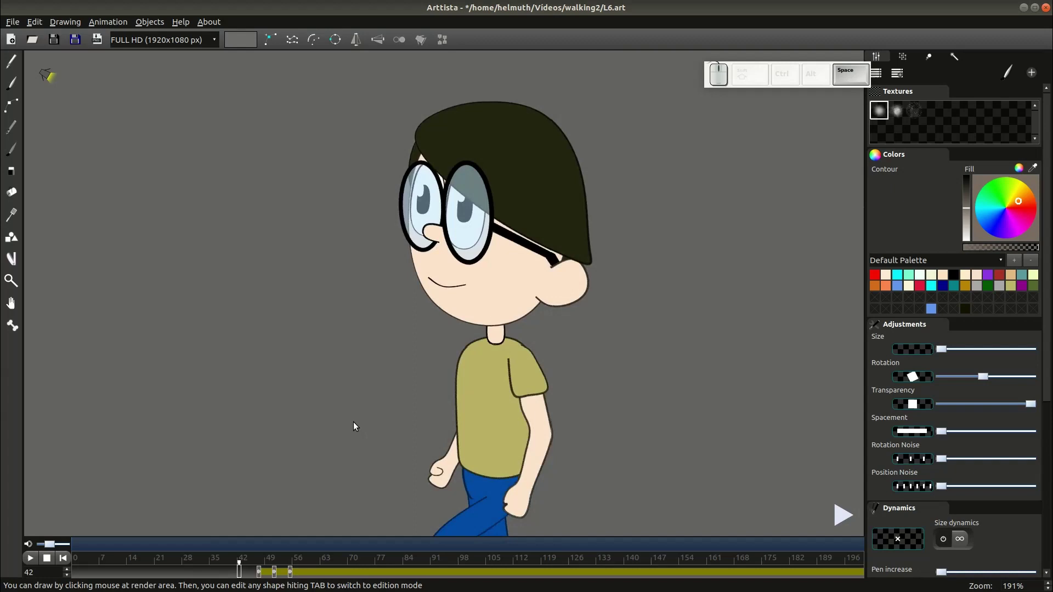
Step: Play the walk from earlier frames to review the first blink
left_click(130, 570)
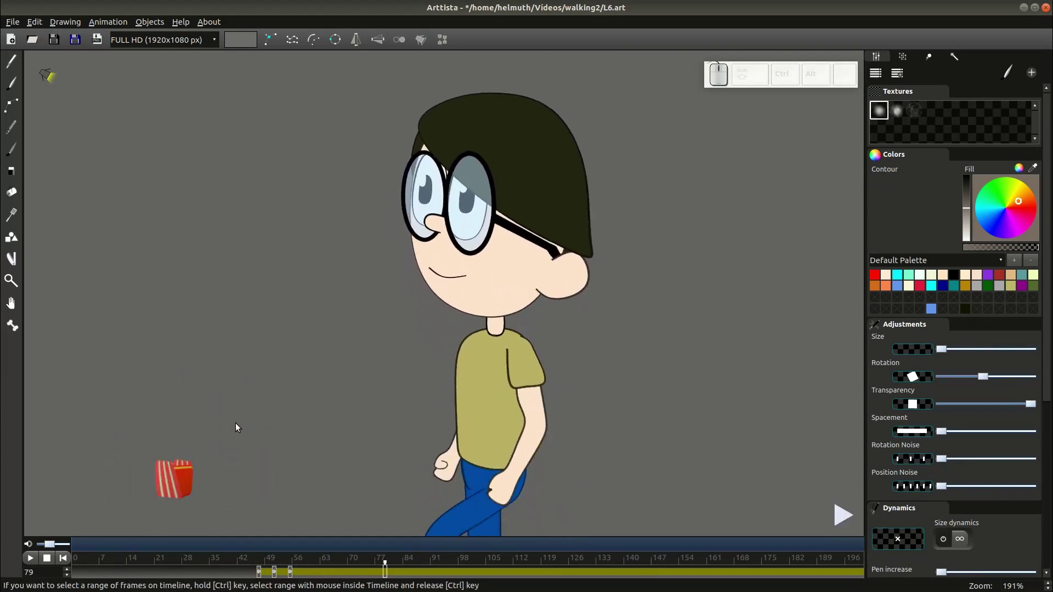
key("space")
scroll("down", 3)
left_click(194, 578)
key("space")
key("space")
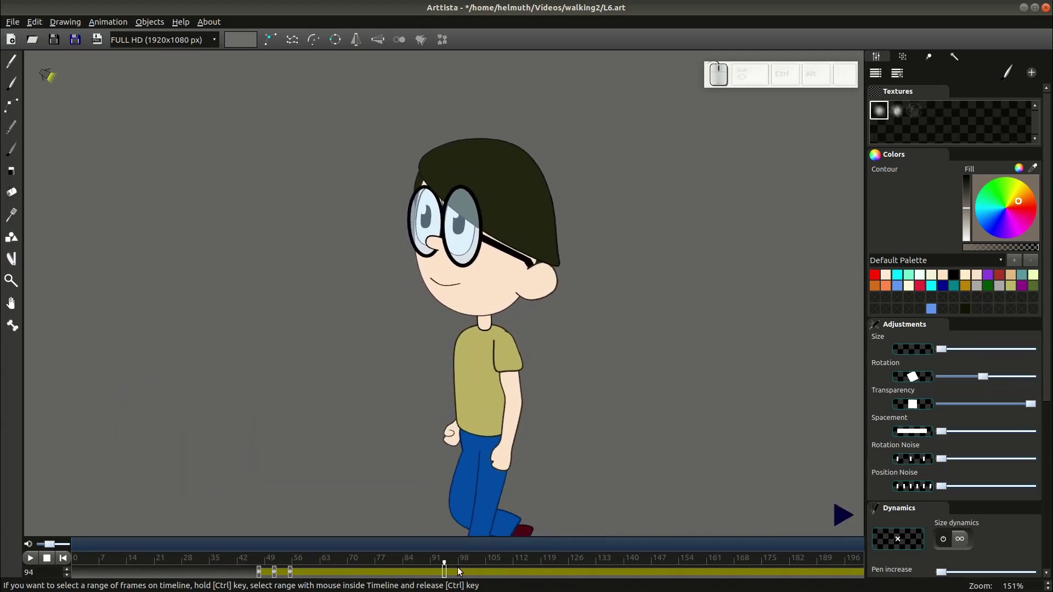
Step: Copy the blink keyframes to around frame 112 and key the eyelids near frames 119 and 126
left_click_drag(461, 568, 523, 571)
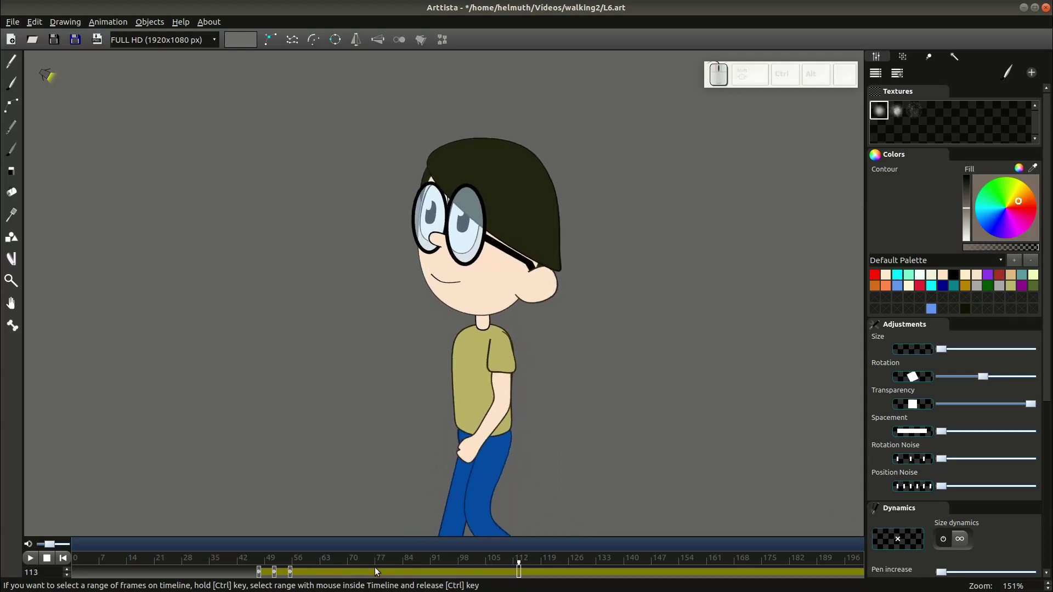
key("ctrl+F2")
left_click(544, 574)
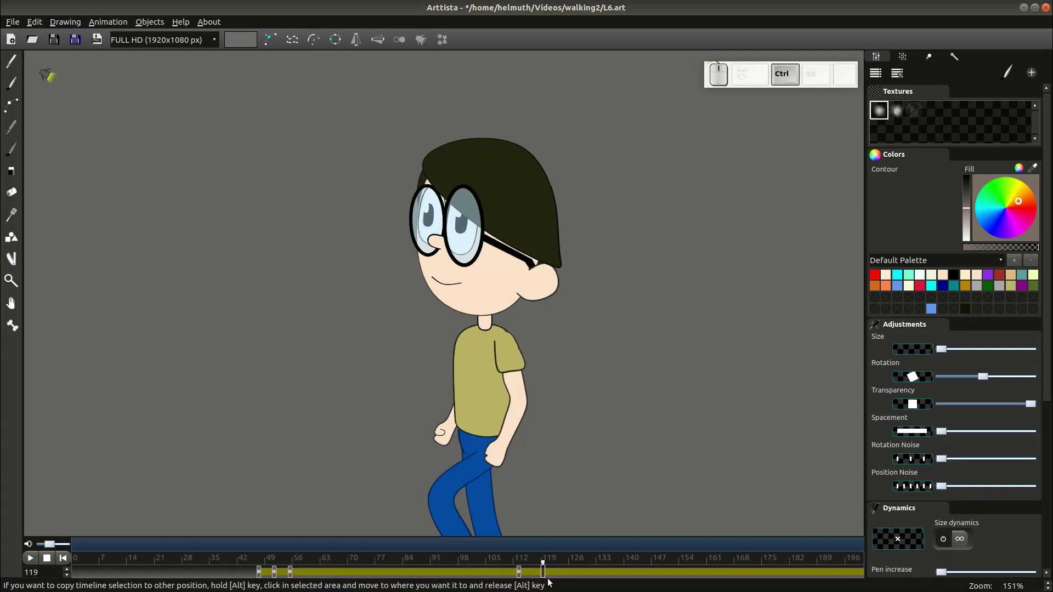
left_click(552, 576)
left_click(549, 576)
key("ctrl+F2")
left_click(578, 575)
Step: Reshape the eyelids closed at frame 121 and check the eyes reopen at frame 129
key("ctrl+F2")
key("Escape")
left_click(521, 575)
left_click(552, 573)
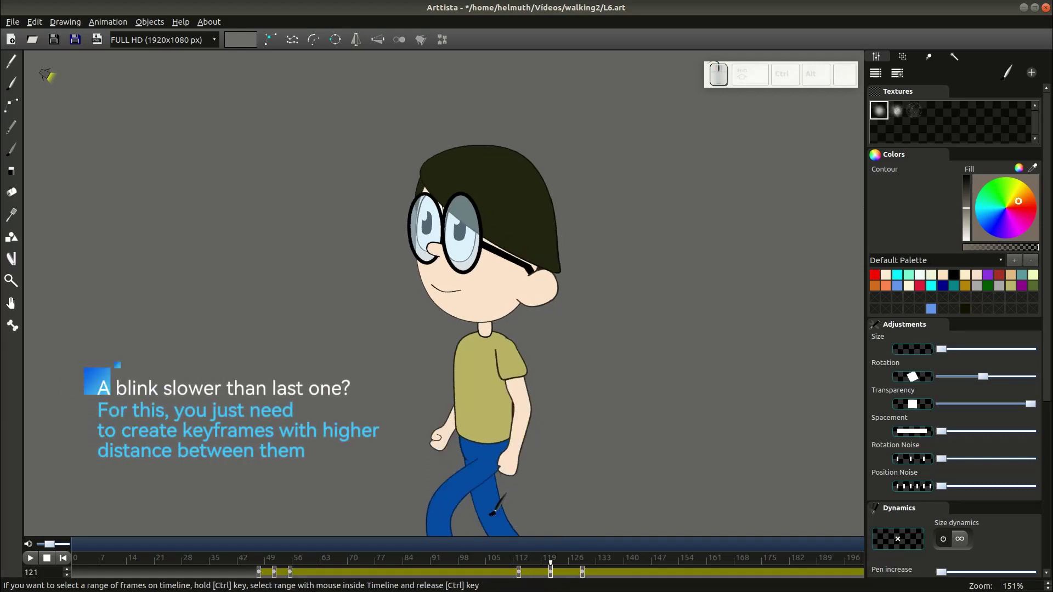
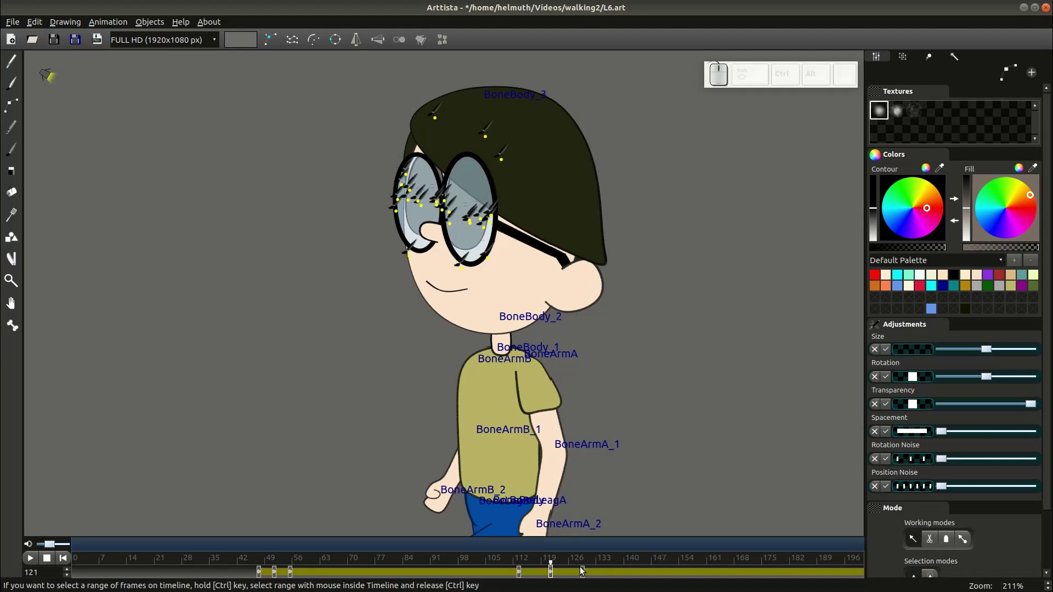
left_click(584, 571)
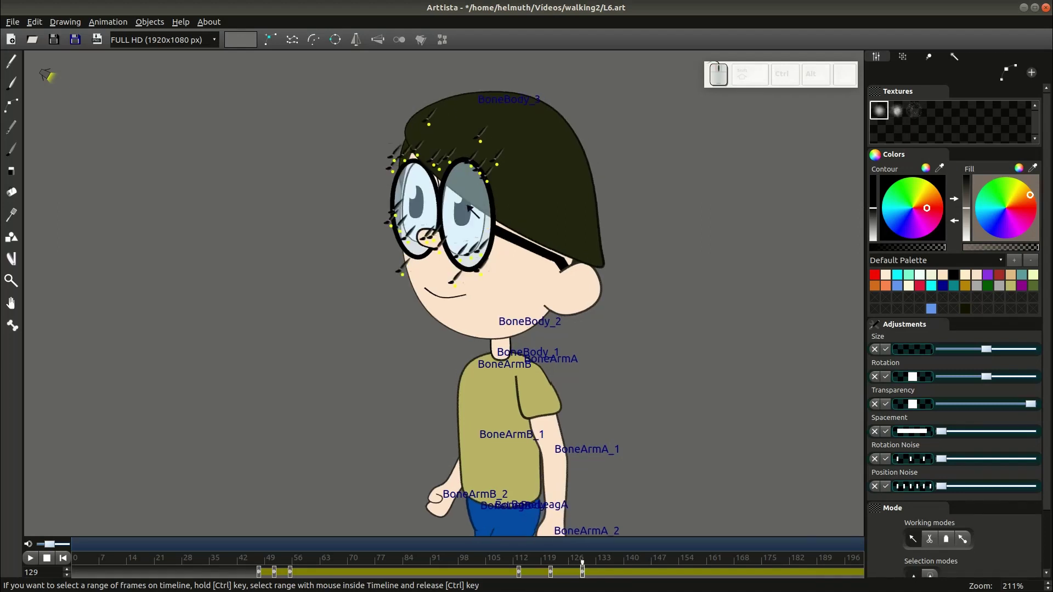